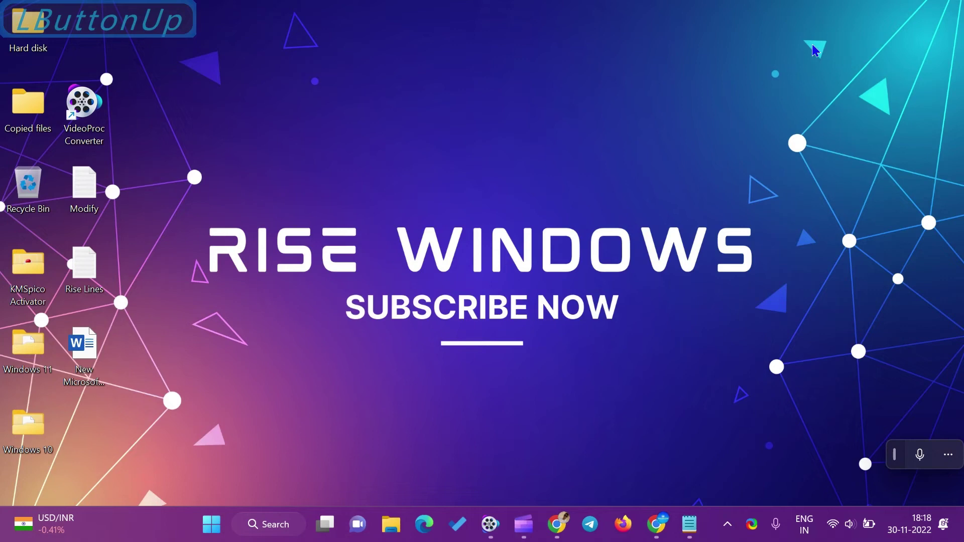
Hide all desktop icons from the desktop context menu's View options
right_click(270, 95)
left_click(356, 106)
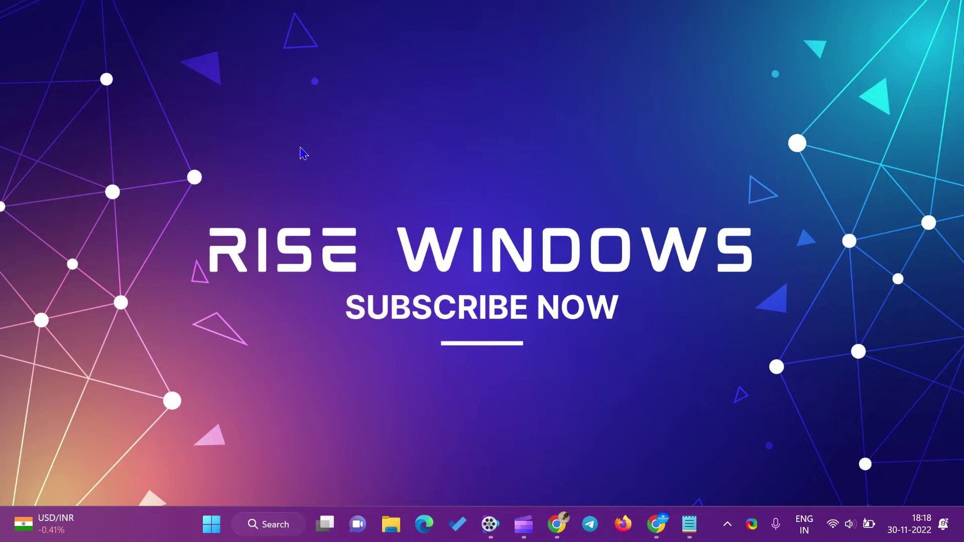
Reach the Lock screen page under Personalization and scroll to its related settings
key("super+i")
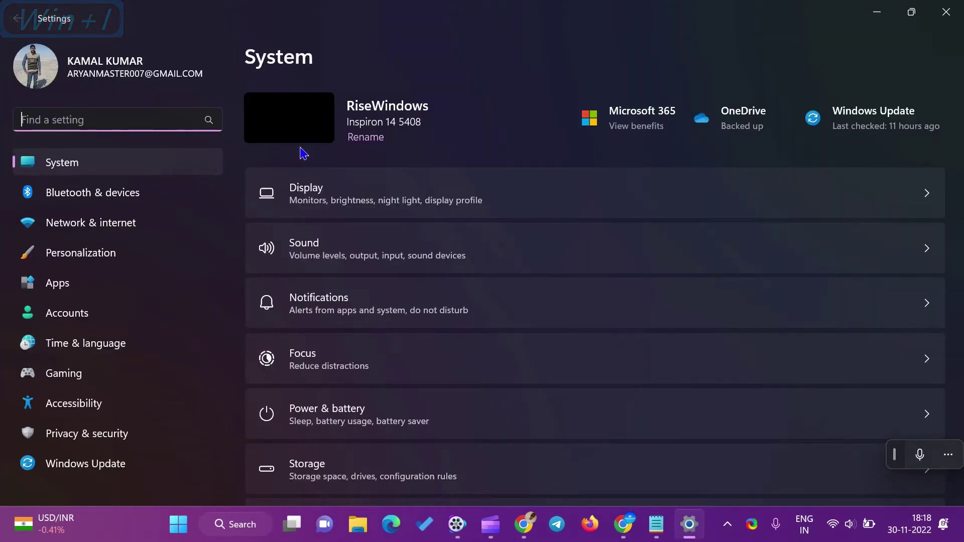
left_click(145, 264)
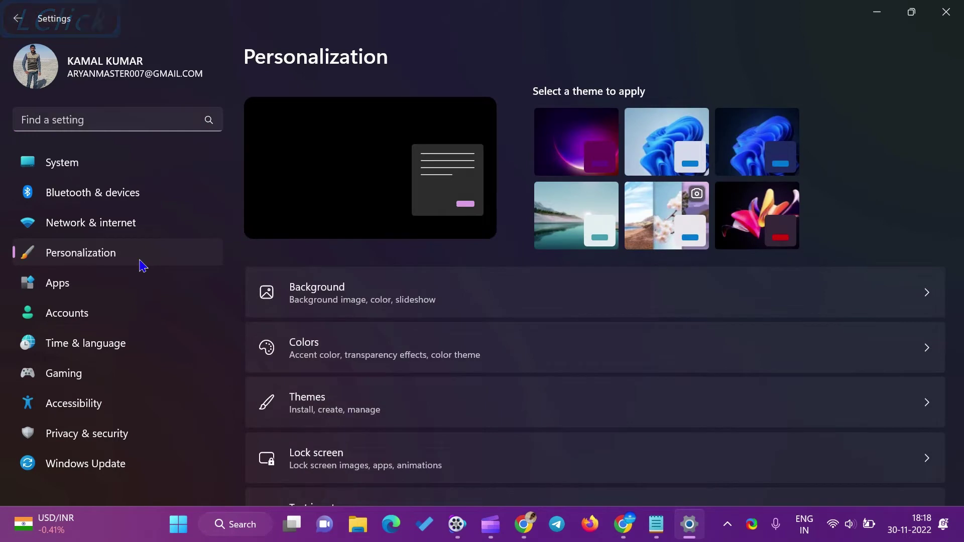
scroll("down", 3)
left_click(637, 266)
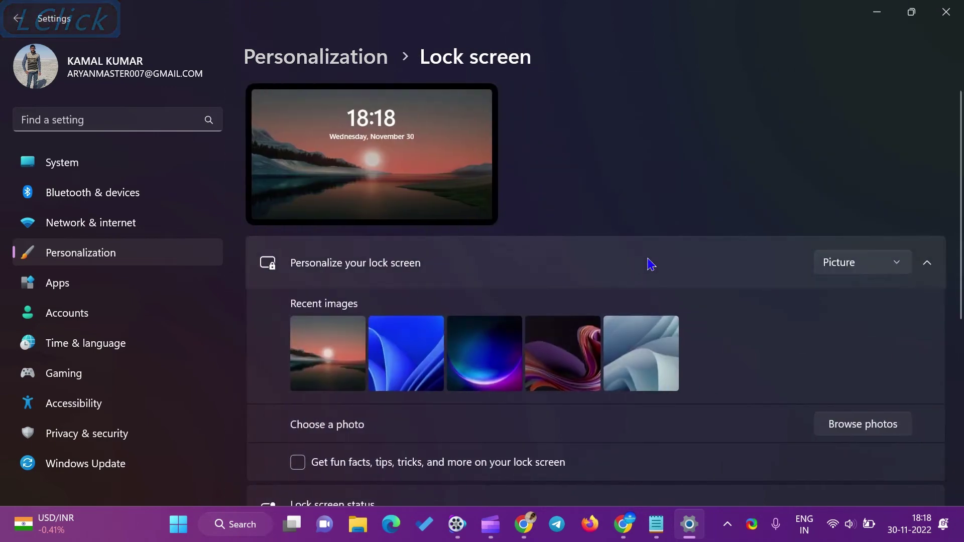
scroll("down", 3)
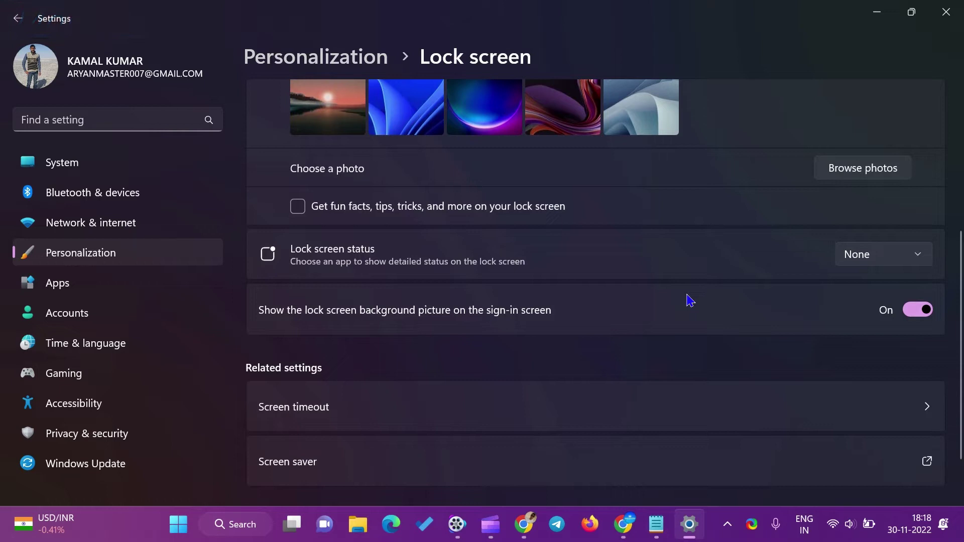
scroll("down", 3)
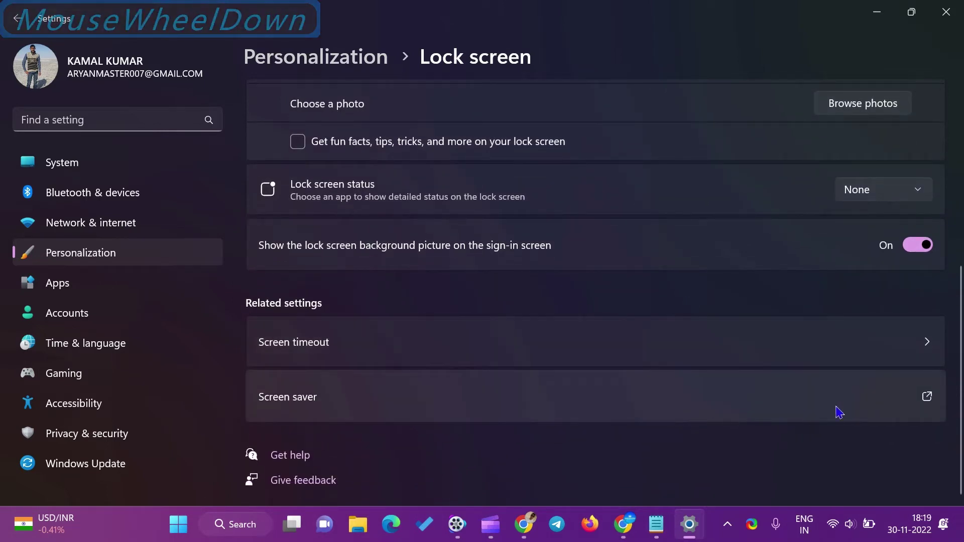
Bring up the Screen Saver Settings dialog and reposition it on screen
left_click(932, 401)
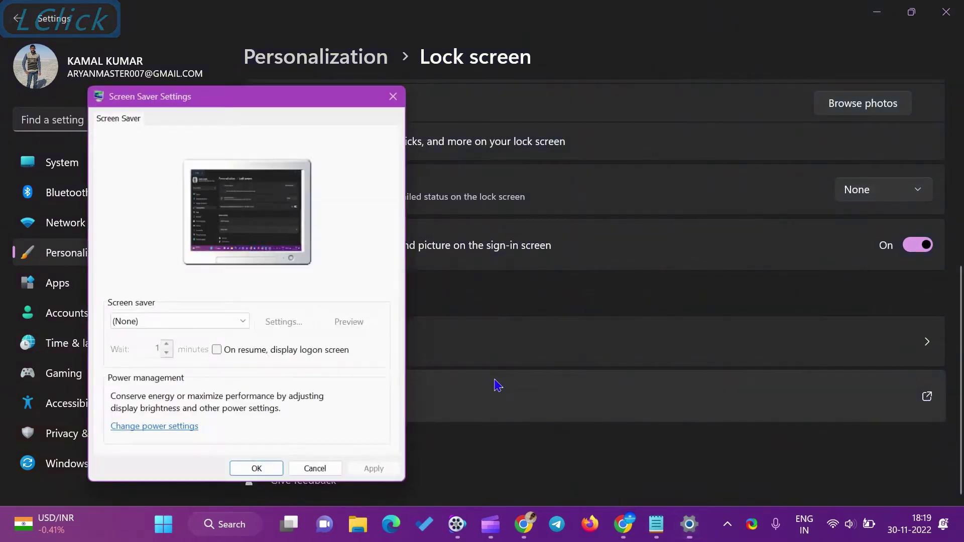
left_click(385, 78)
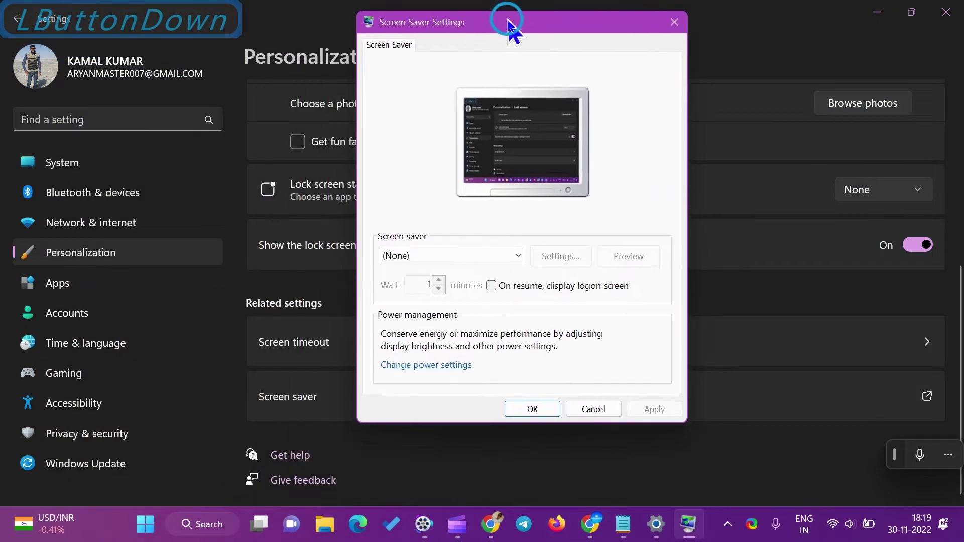
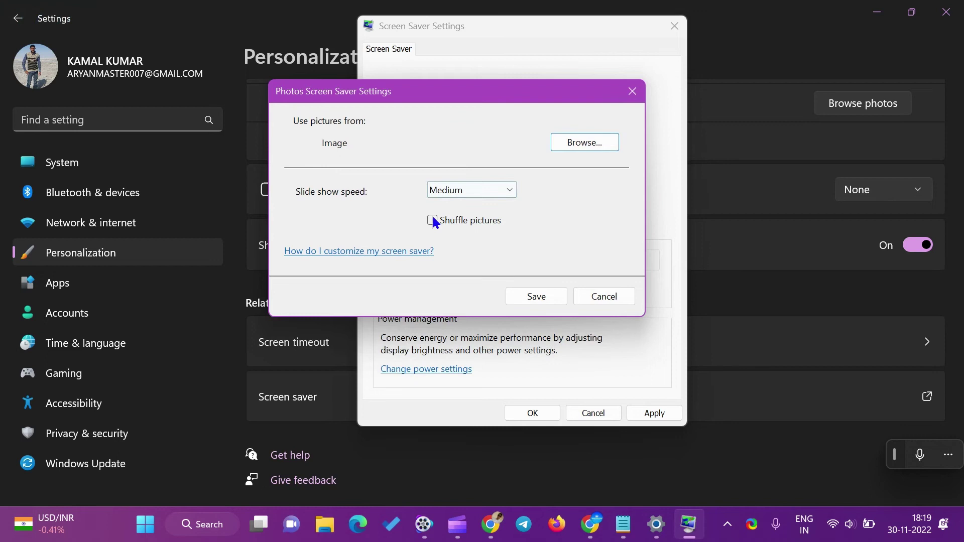
Save the Photos slideshow options, apply the screen saver and confirm the dialog
left_click(438, 222)
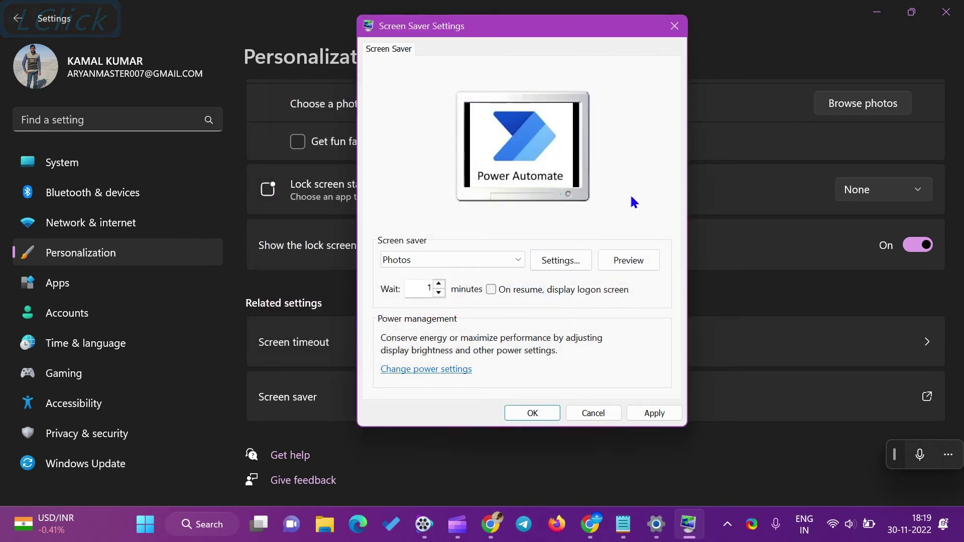
left_click(659, 414)
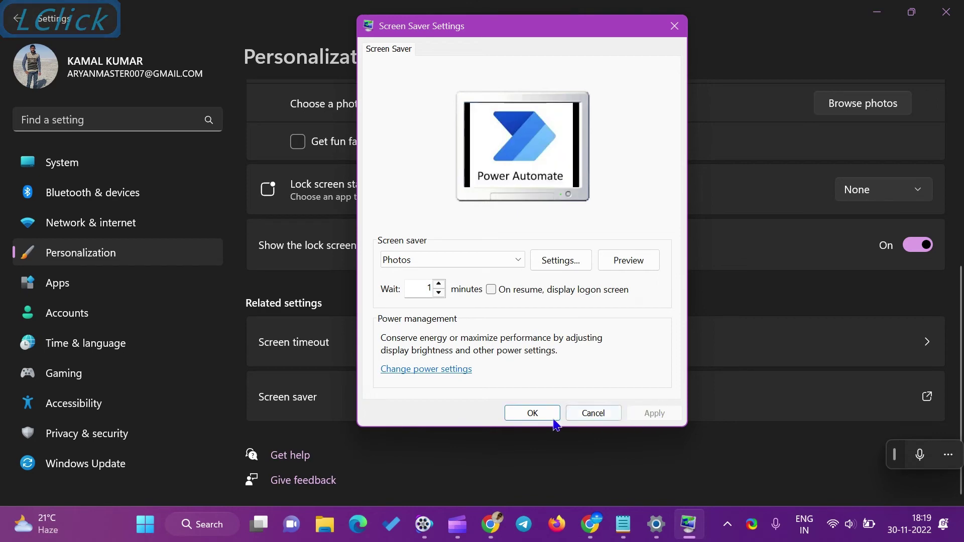
left_click(523, 409)
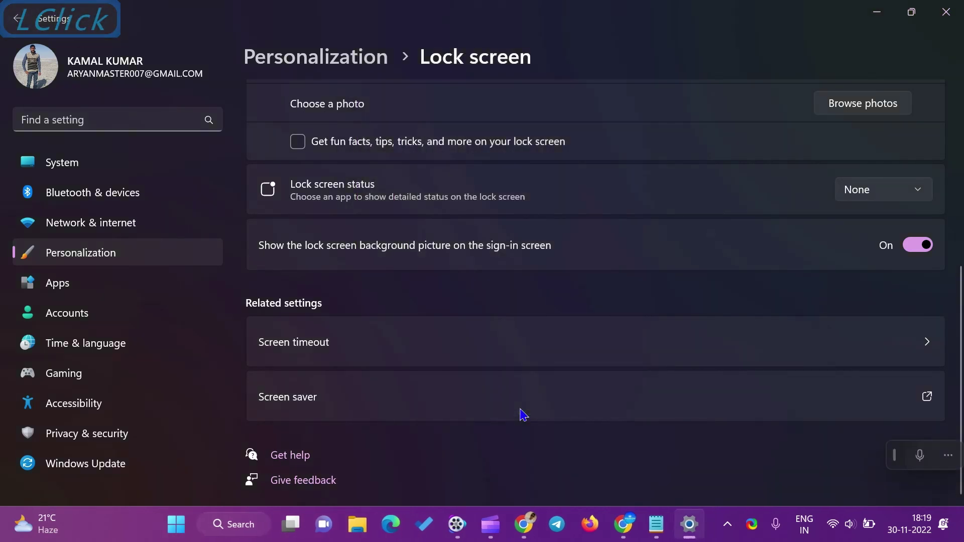
Close the Settings window, leaving the bare desktop
left_click(883, 14)
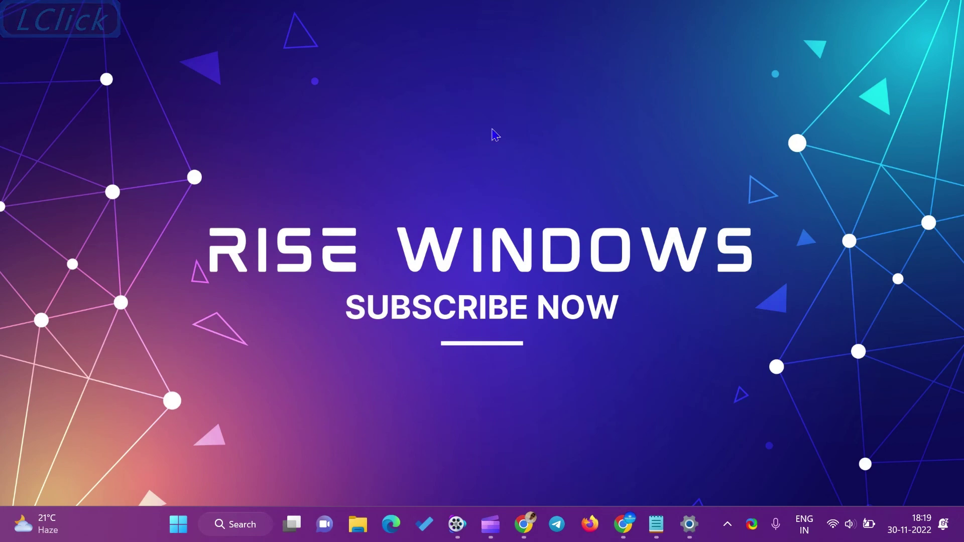